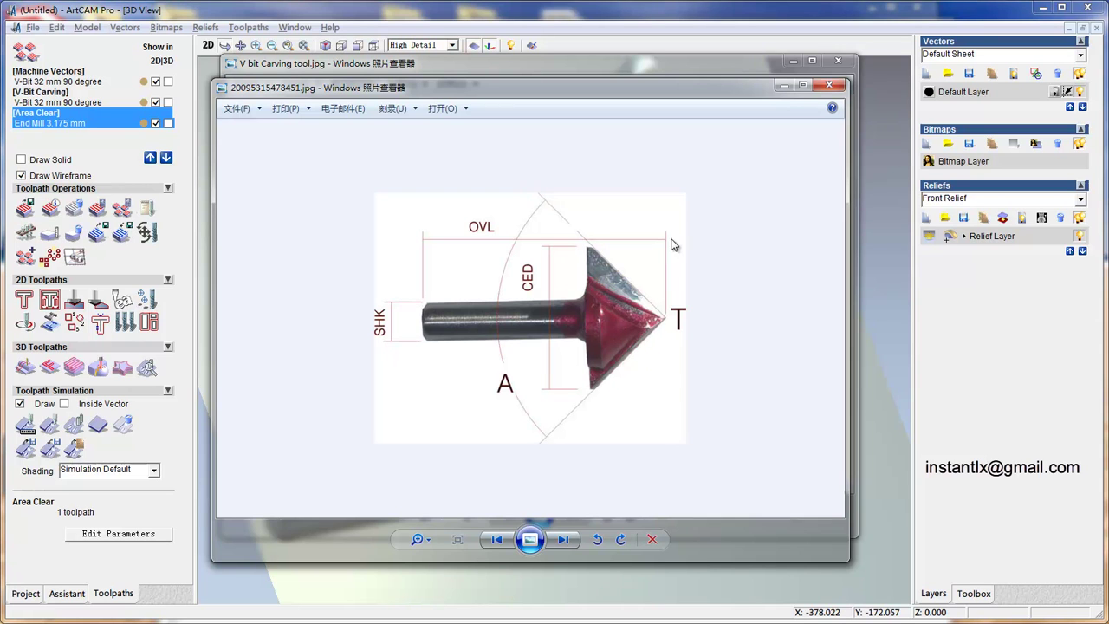
# - Close the V-bit tool picture and the previous model, returning to the start page
pyautogui.click(795, 92)
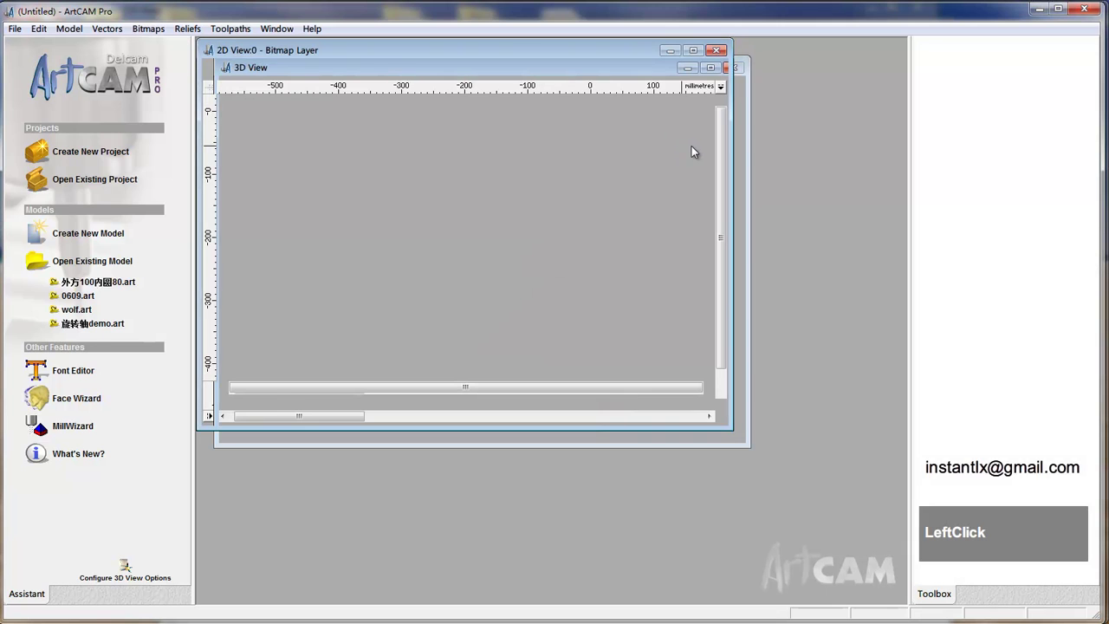
# - Create a new 400 × 400 mm model and draw a 300 × 200 mm rectangle in it
pyautogui.click(700, 55)
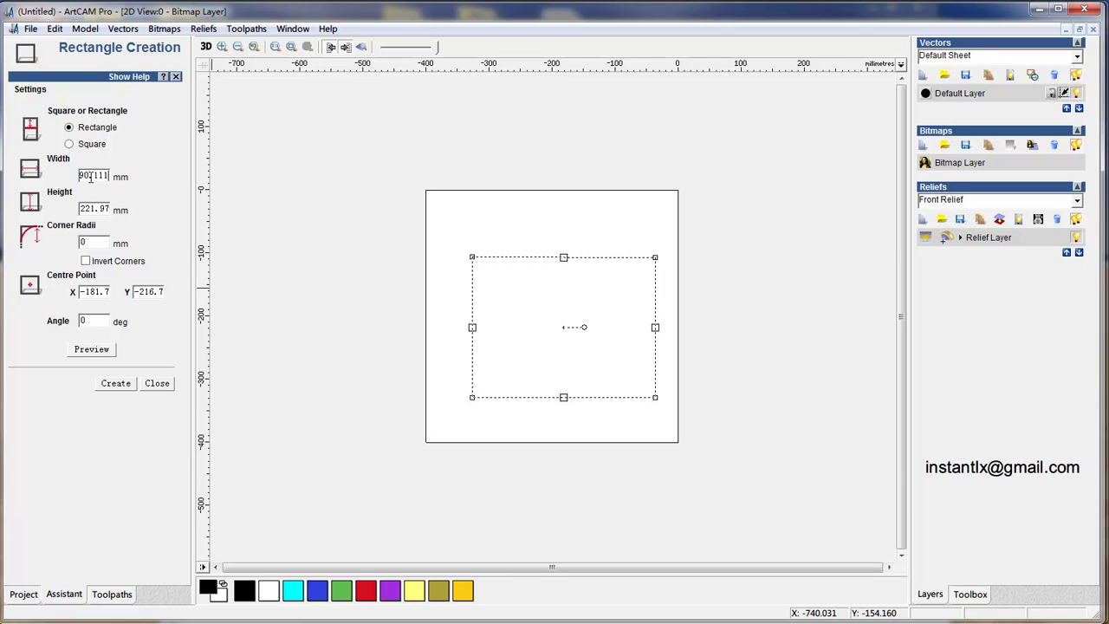
pyautogui.press('BackSpace')
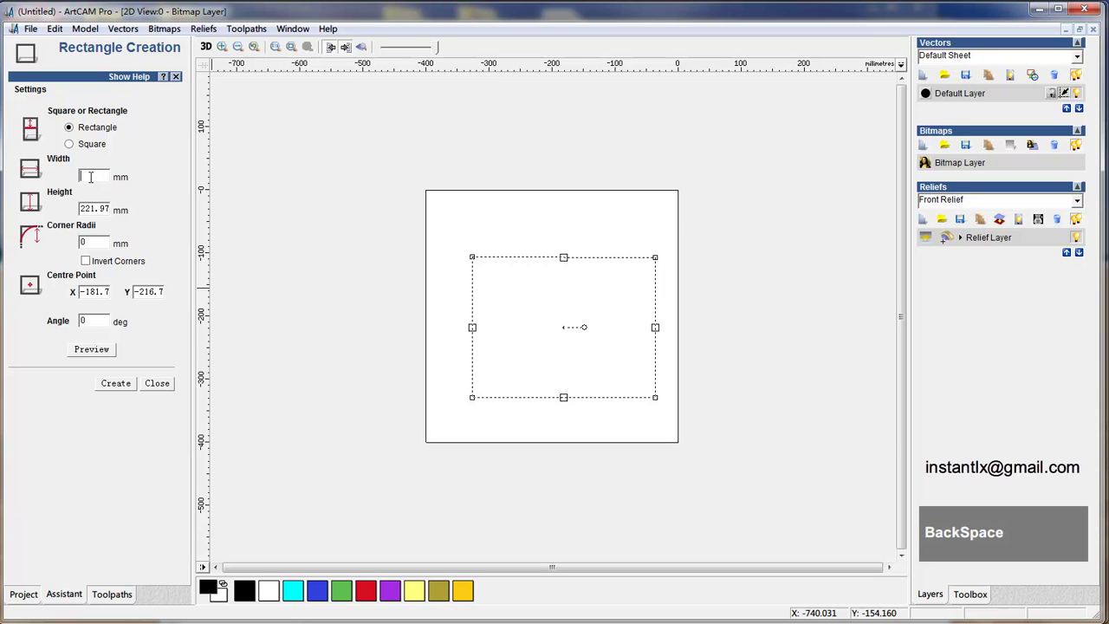
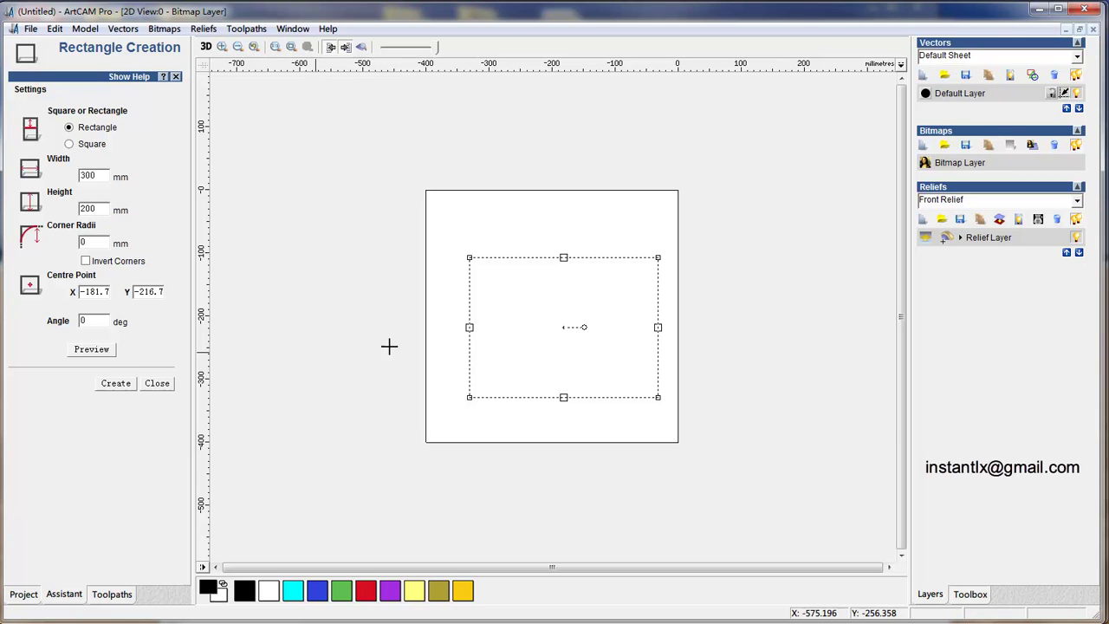
pyautogui.rightClick(399, 348)
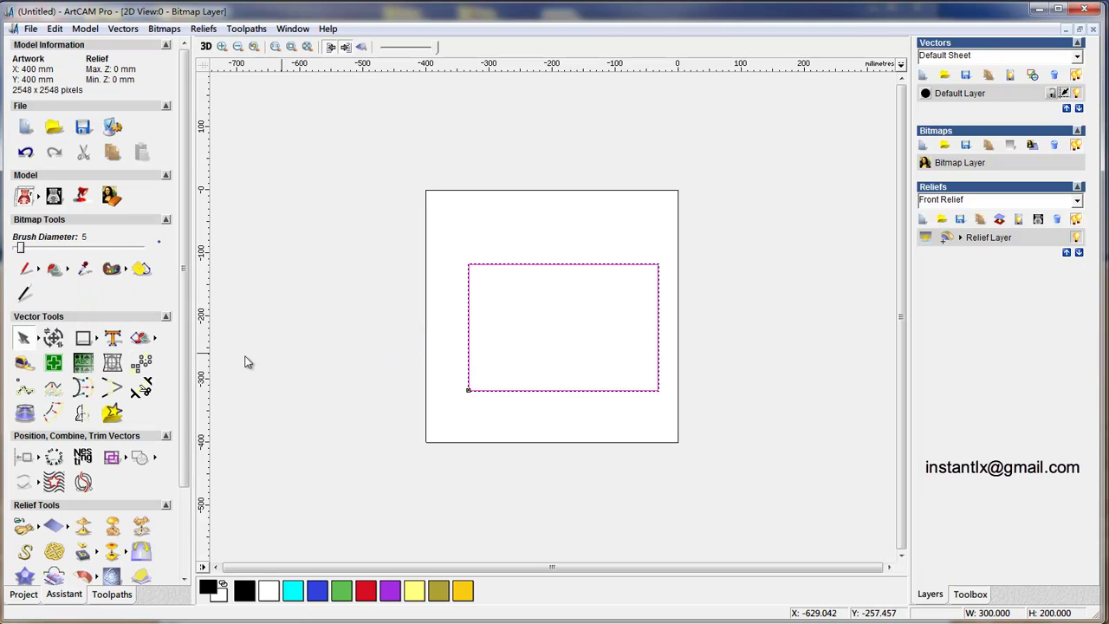
# - Align the rectangle to the origin and draw a polyline along its diagonal corner to corner
pyautogui.click(59, 343)
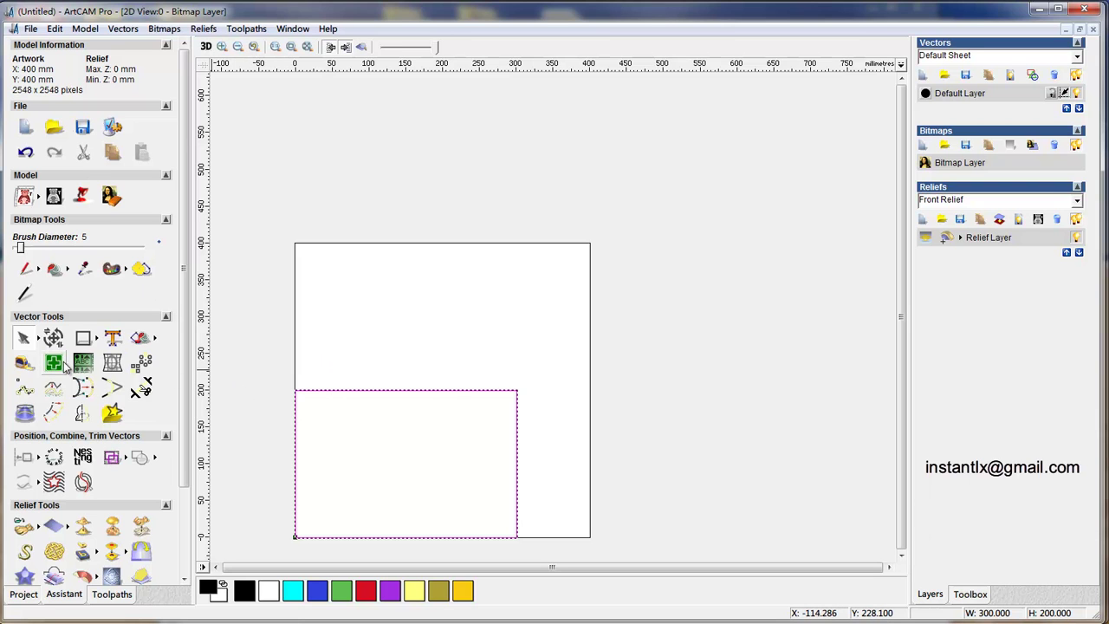
pyautogui.click(46, 339)
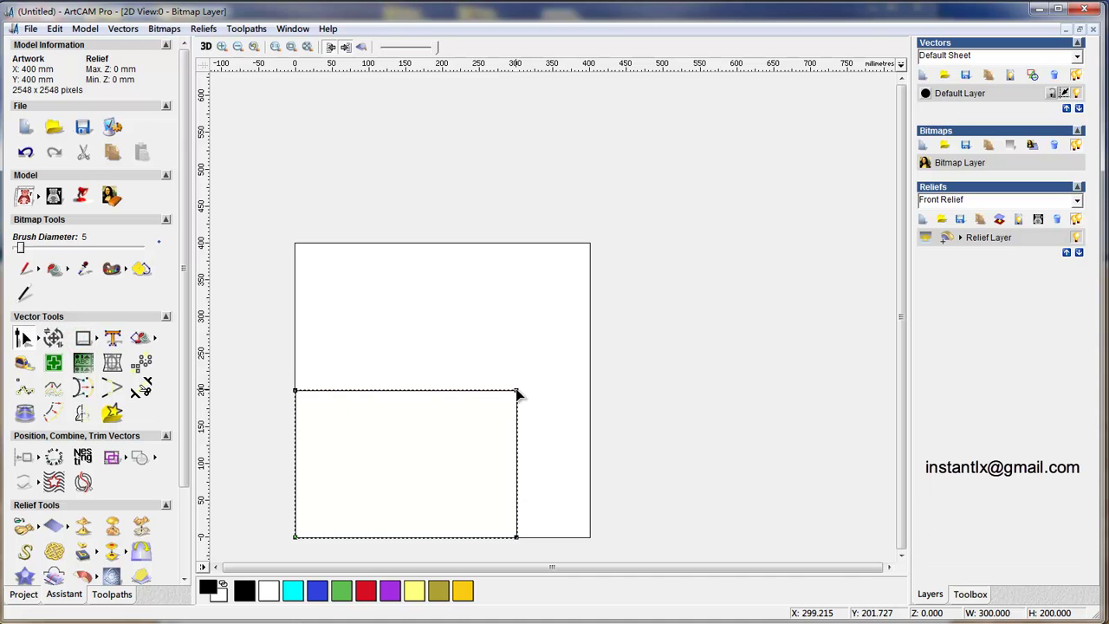
pyautogui.click(297, 60)
pyautogui.rightClick(300, 392)
# - Trim away the unwanted corner to leave a right triangle and select its outline
pyautogui.click(349, 462)
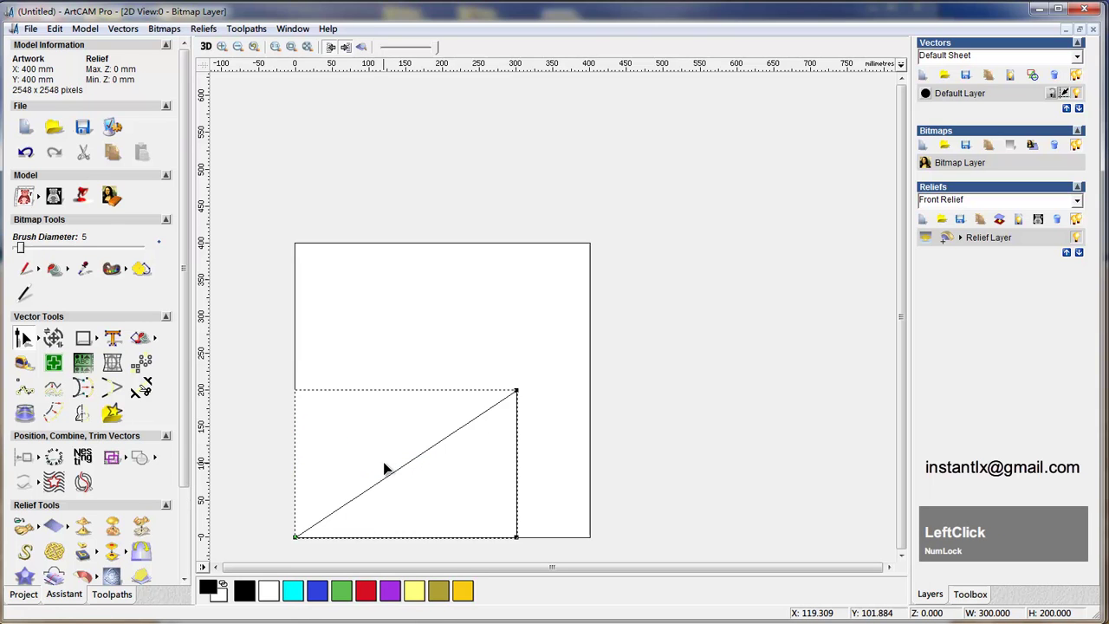
pyautogui.scroll(-3)
pyautogui.scroll(3)
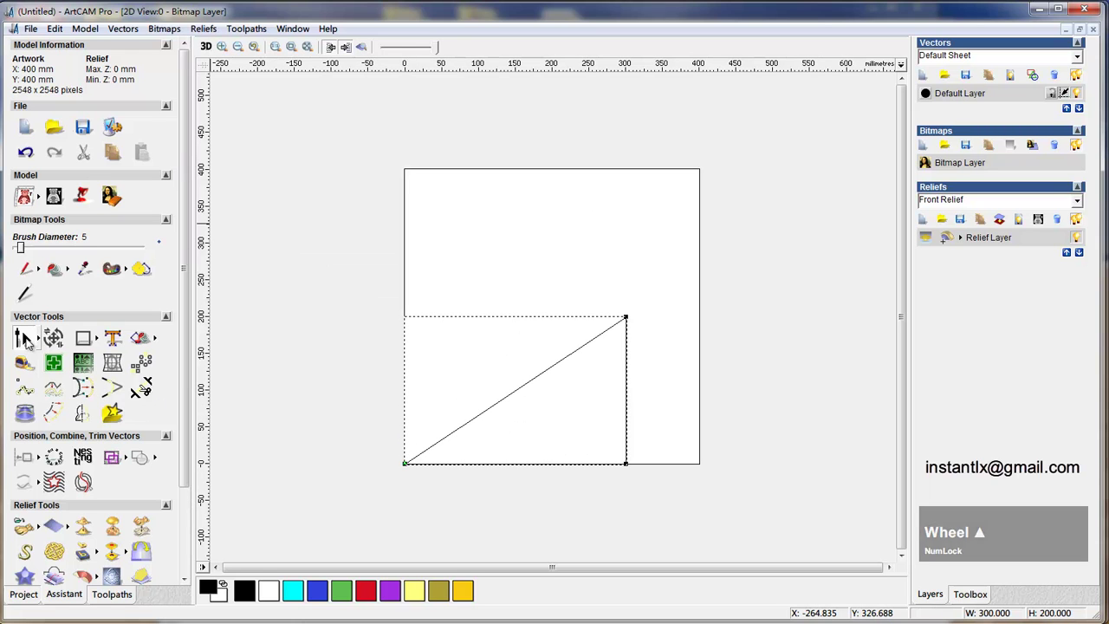
pyautogui.click(42, 342)
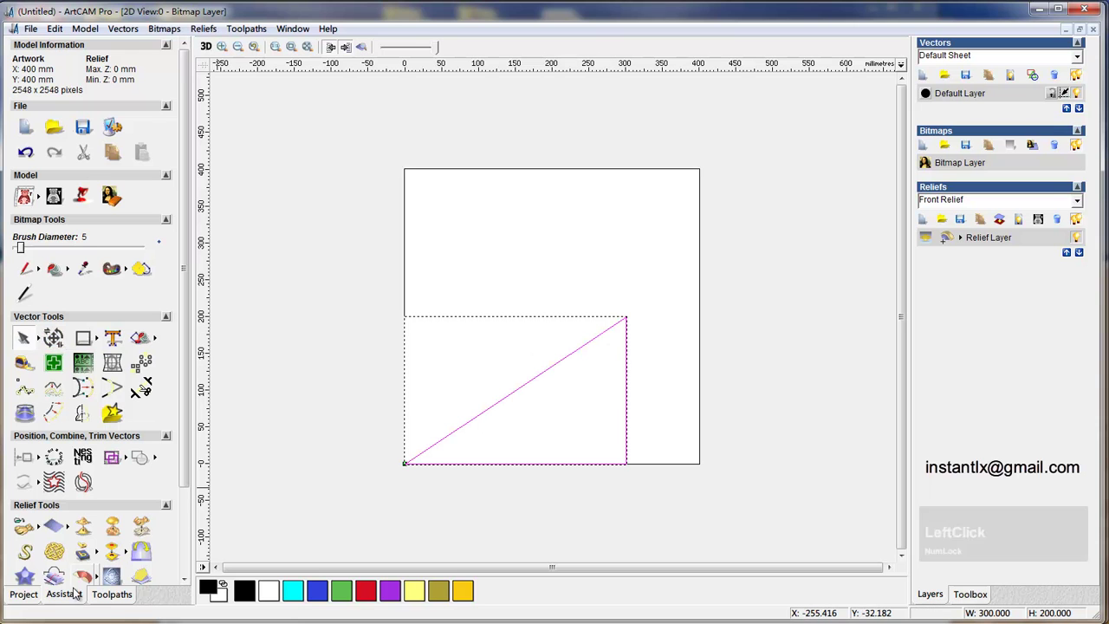
# - Offset the triangle inwards by 10 mm with sharp corners to make two nested triangles
pyautogui.click(188, 448)
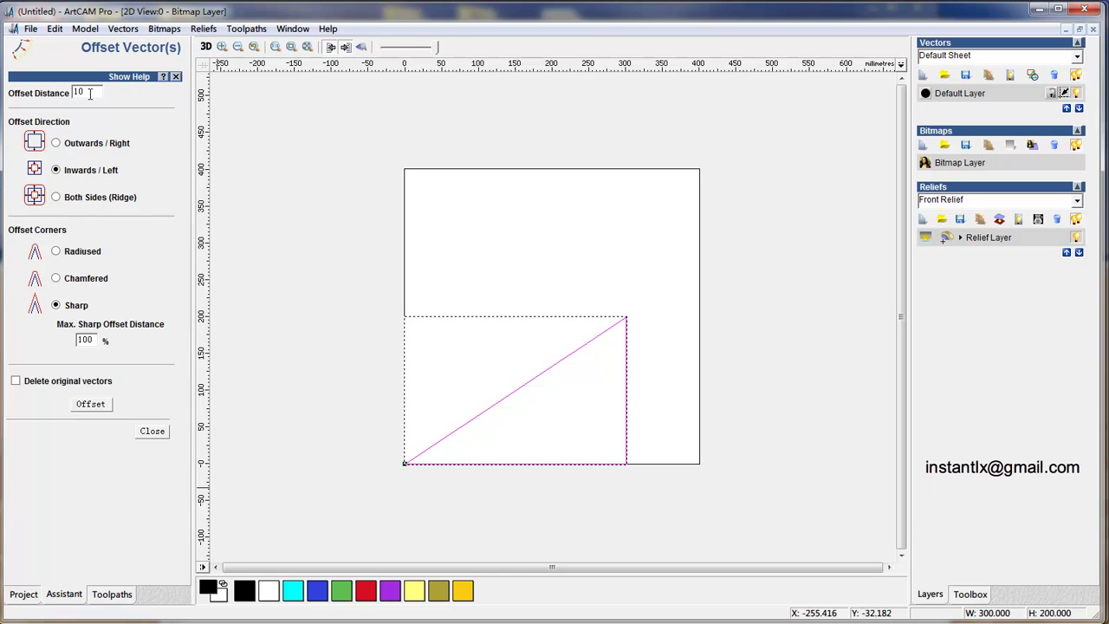
pyautogui.press('z')
pyautogui.click(97, 102)
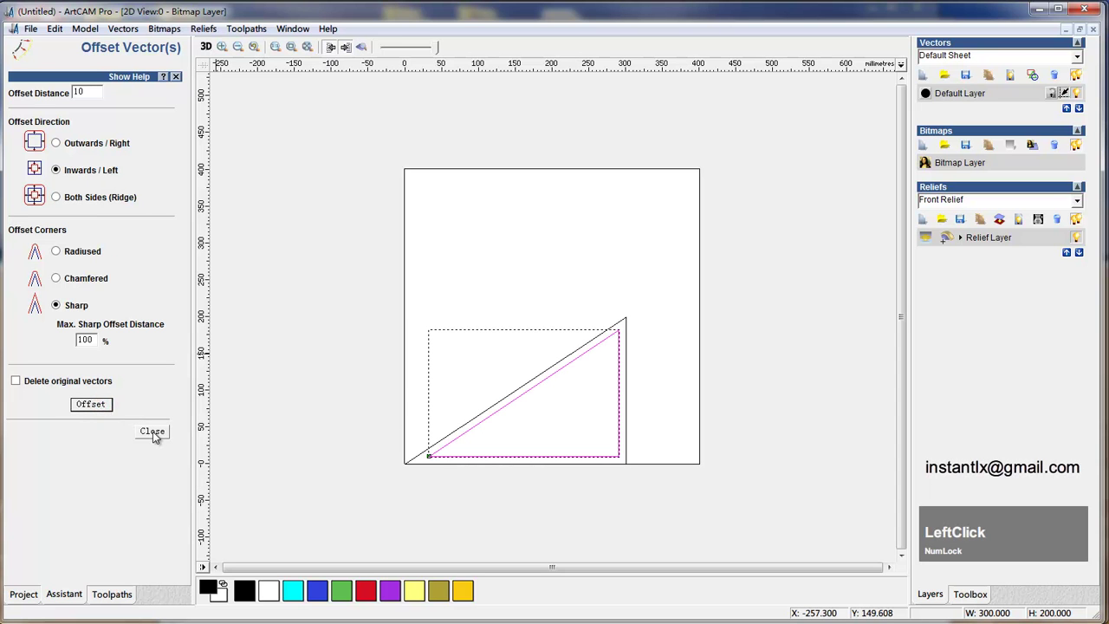
pyautogui.click(99, 407)
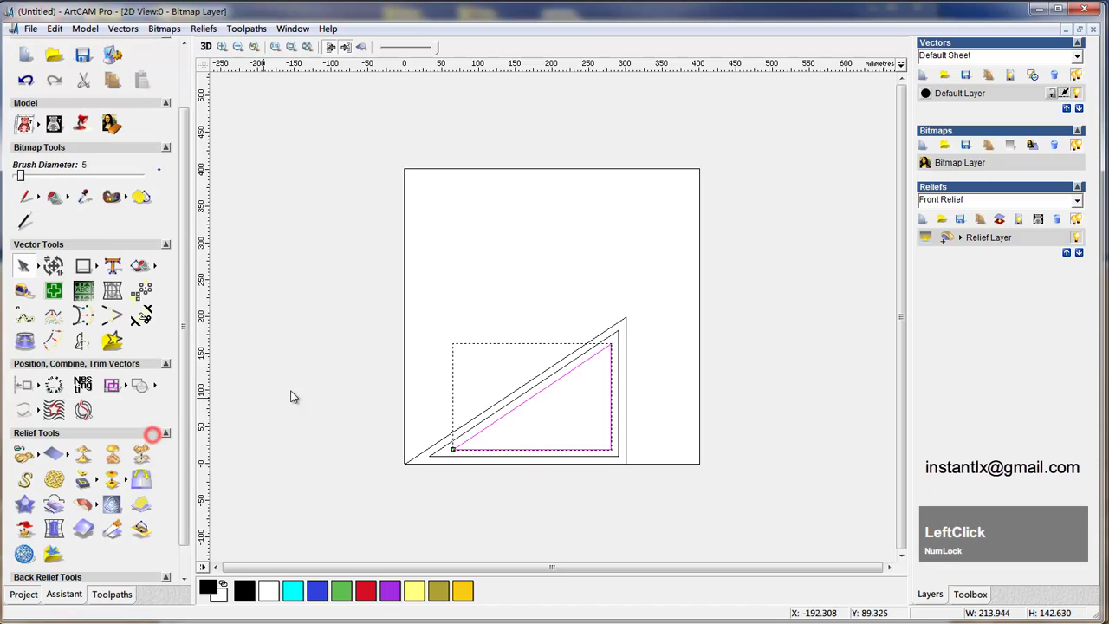
pyautogui.click(671, 361)
# - Profile the outer triangle 10 mm deep with the V-Bit 32 mm 90 degree cutter, stepdown 10
pyautogui.click(672, 361)
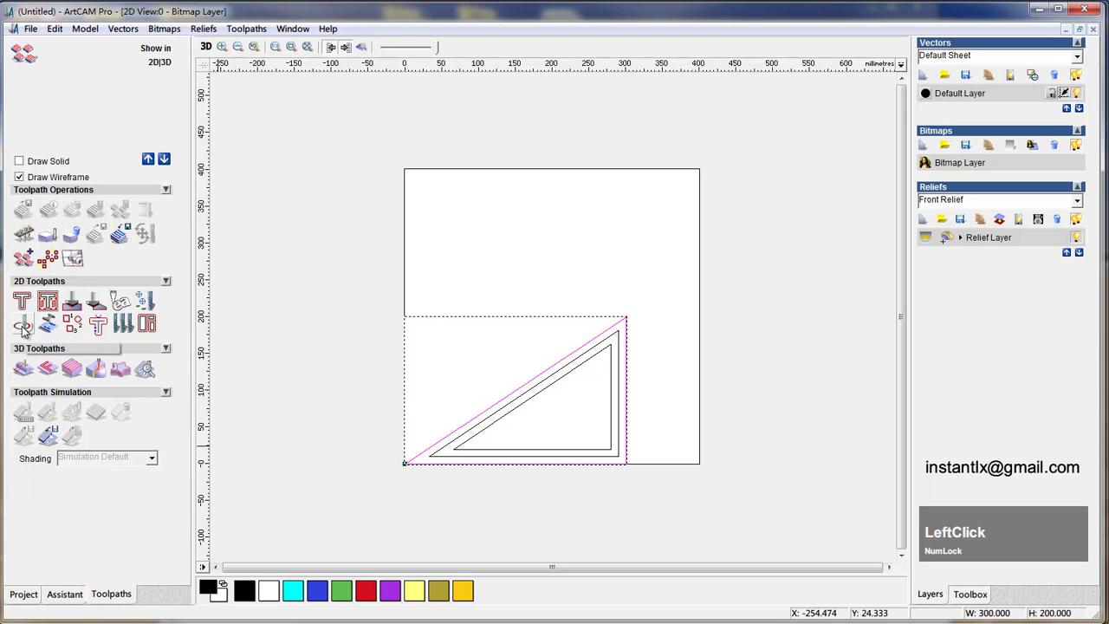
pyautogui.click(30, 331)
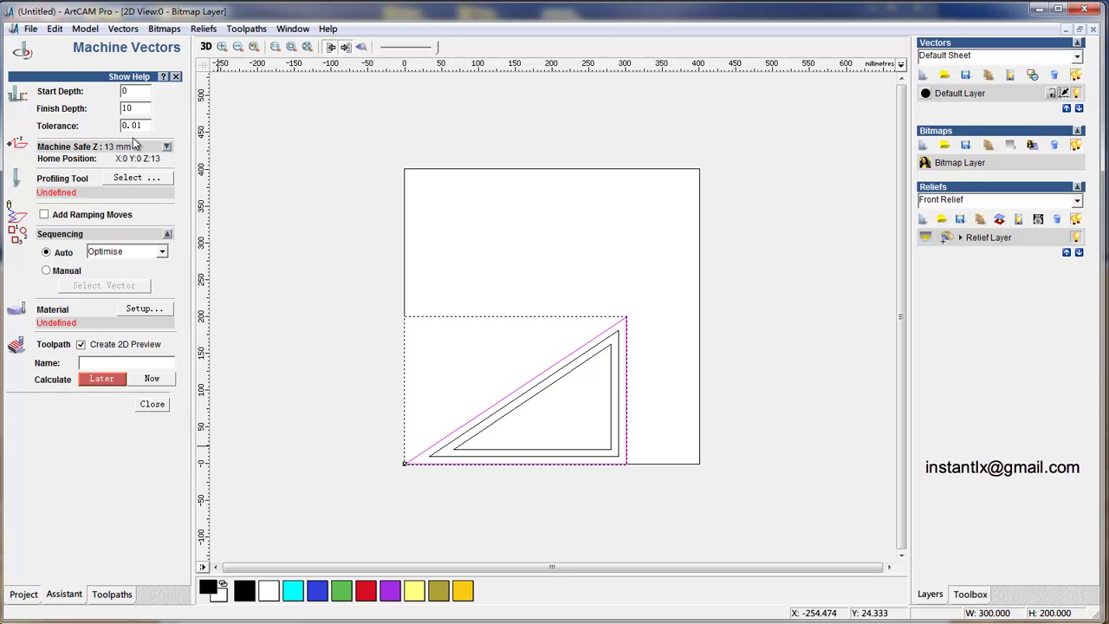
pyautogui.click(129, 178)
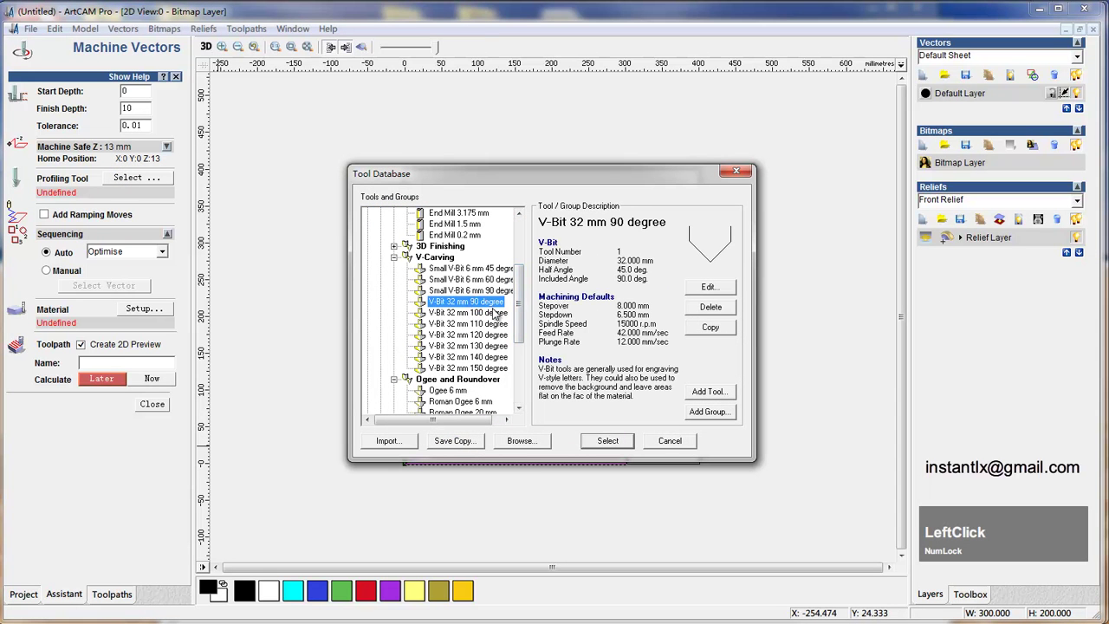
pyautogui.click(631, 441)
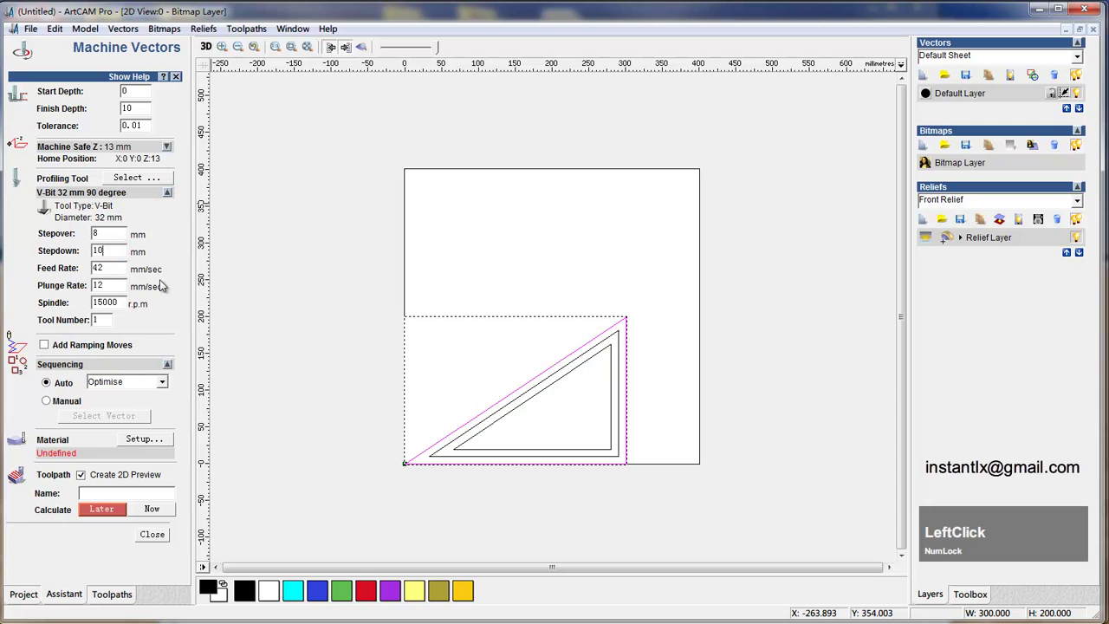
# - Calculate the V-bit profile toolpath, inspect the carved groove in 3D and return to 2D
pyautogui.click(146, 444)
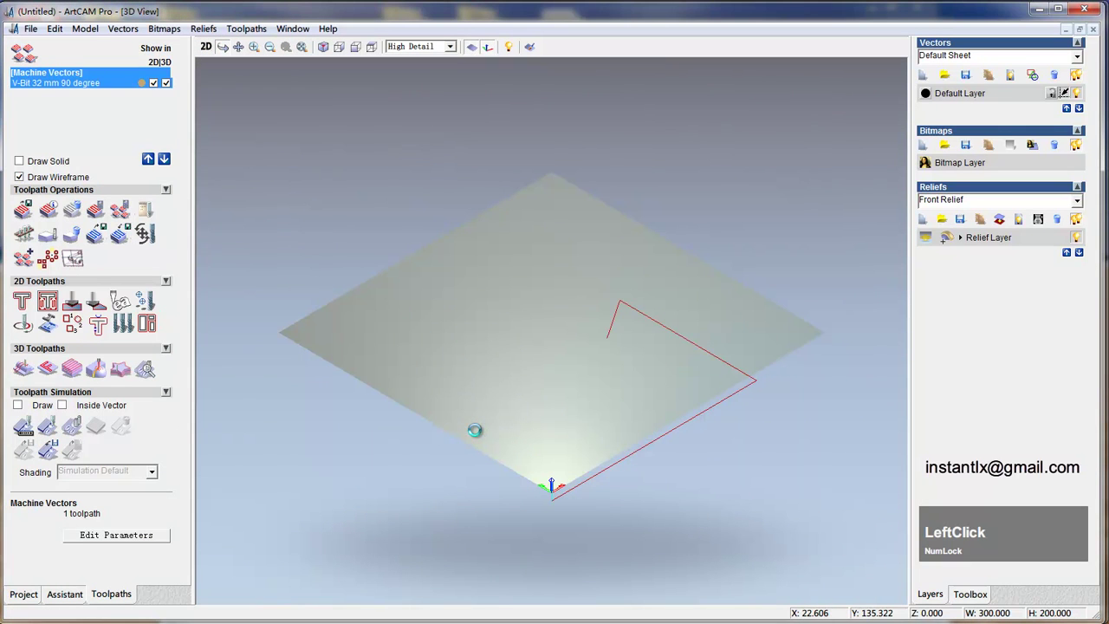
pyautogui.moveTo(722, 404); pyautogui.dragTo(617, 423)
pyautogui.scroll(3)
pyautogui.click(215, 52)
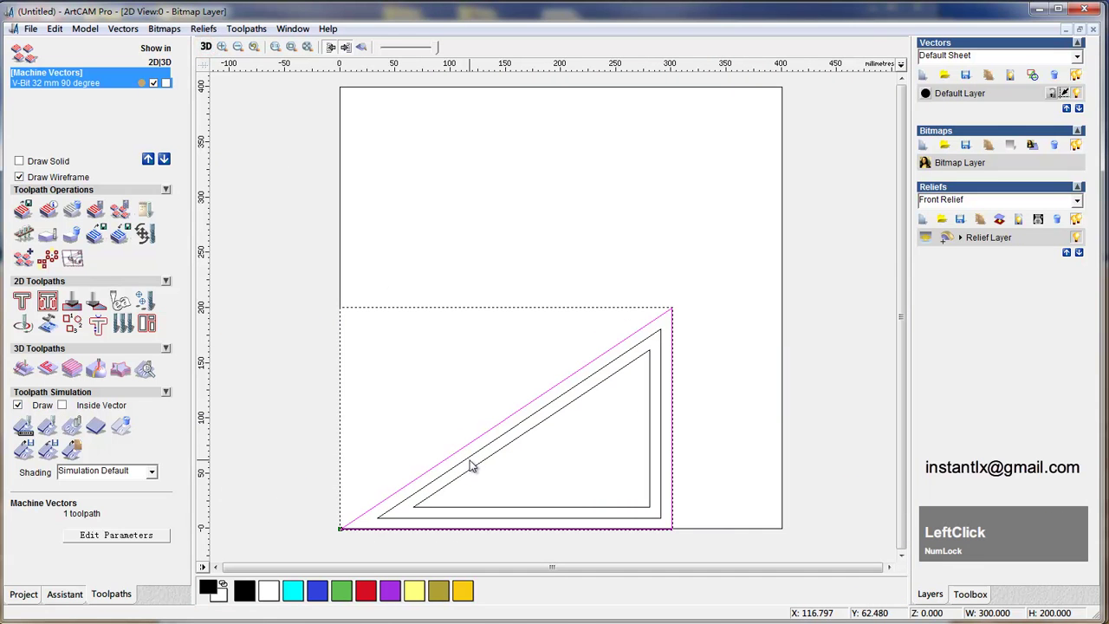
# - Set up V-Bit Carving on the middle triangle with maximum tool depth limited to 10 mm
pyautogui.click(475, 460)
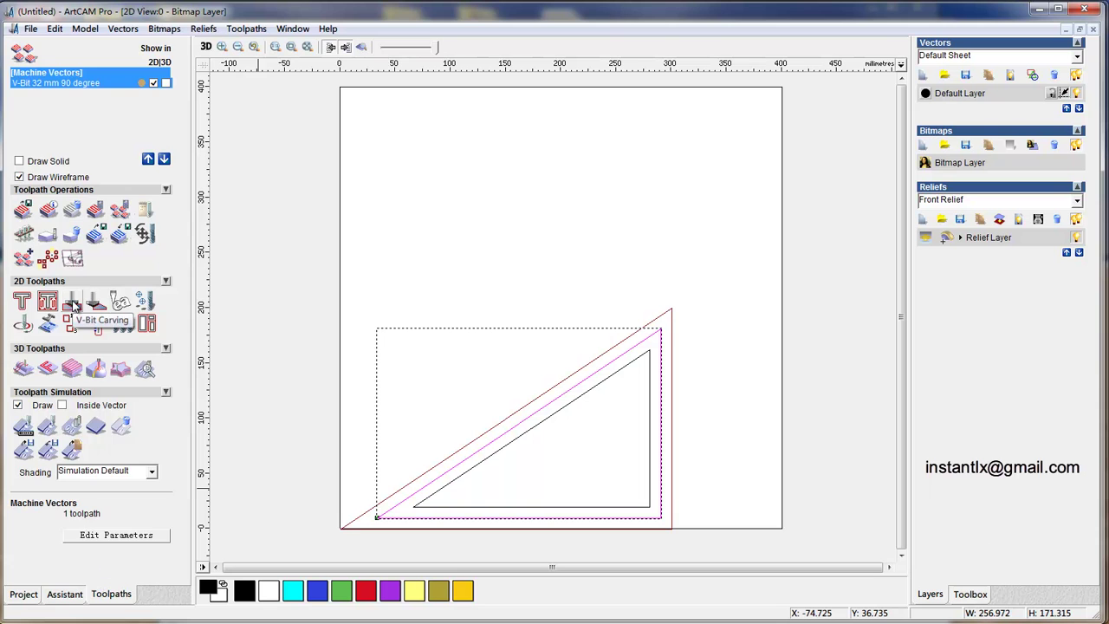
pyautogui.click(81, 304)
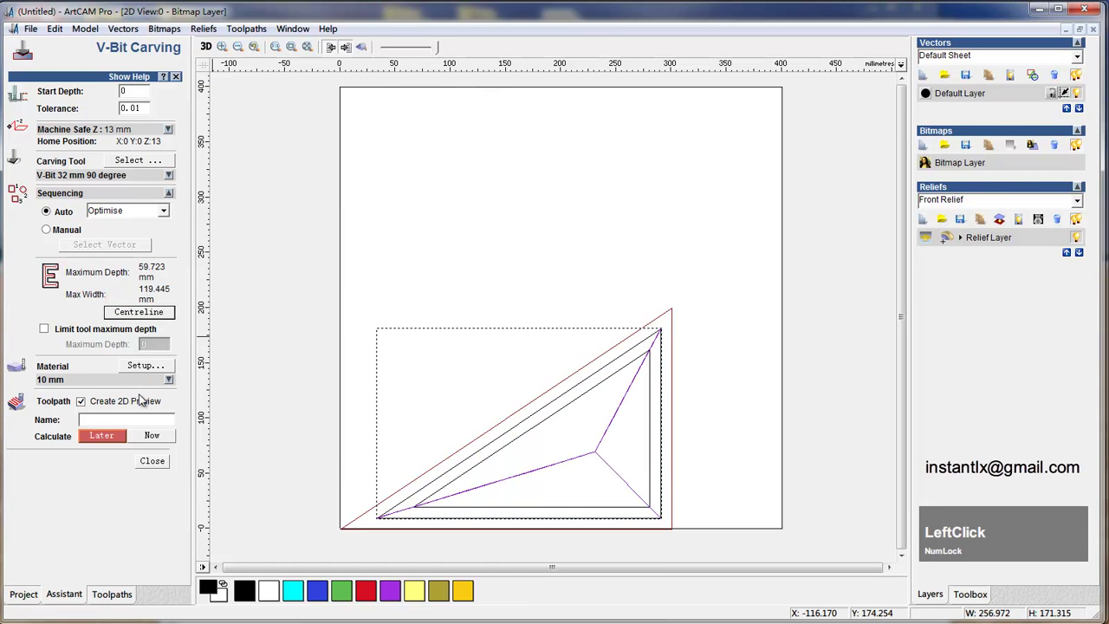
pyautogui.click(68, 351)
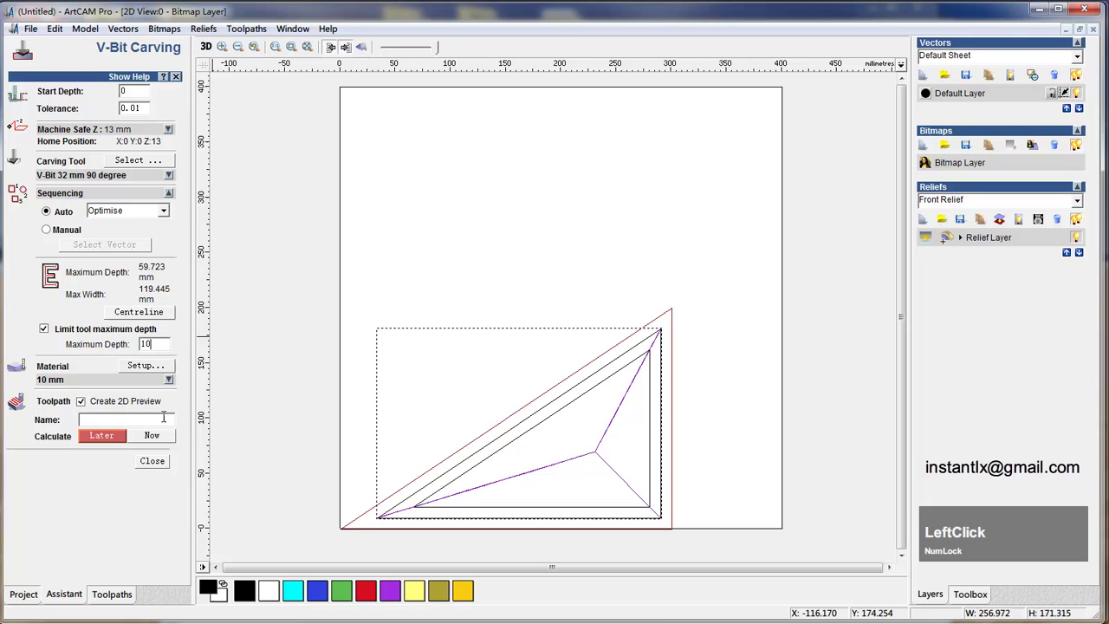
# - Calculate the V-bit carving toolpath and simulate the bevel on the block
pyautogui.click(160, 442)
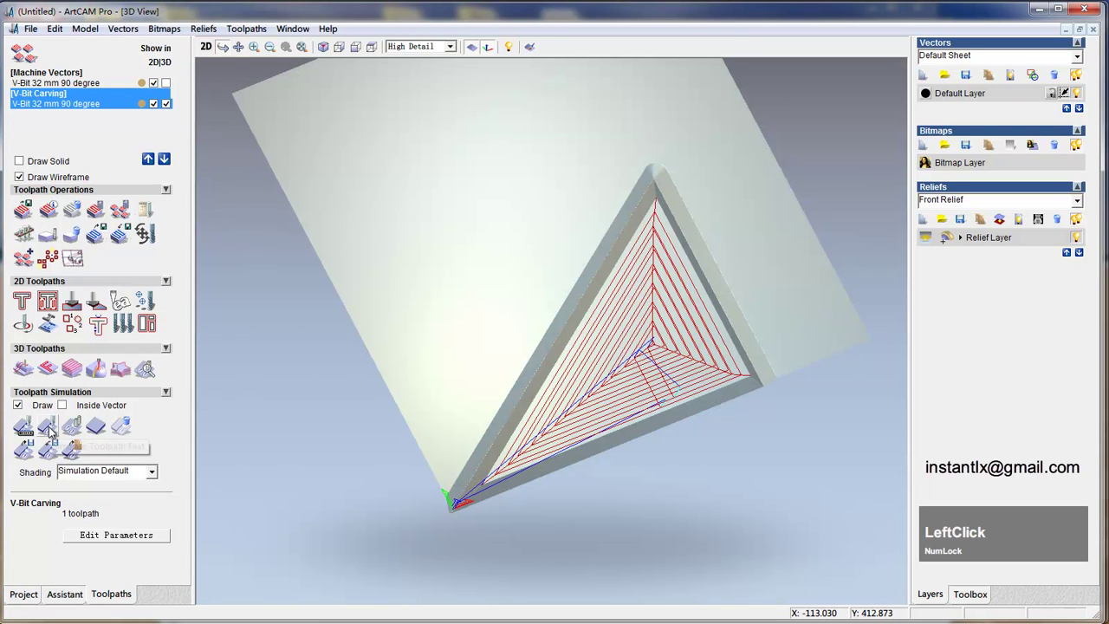
pyautogui.click(57, 431)
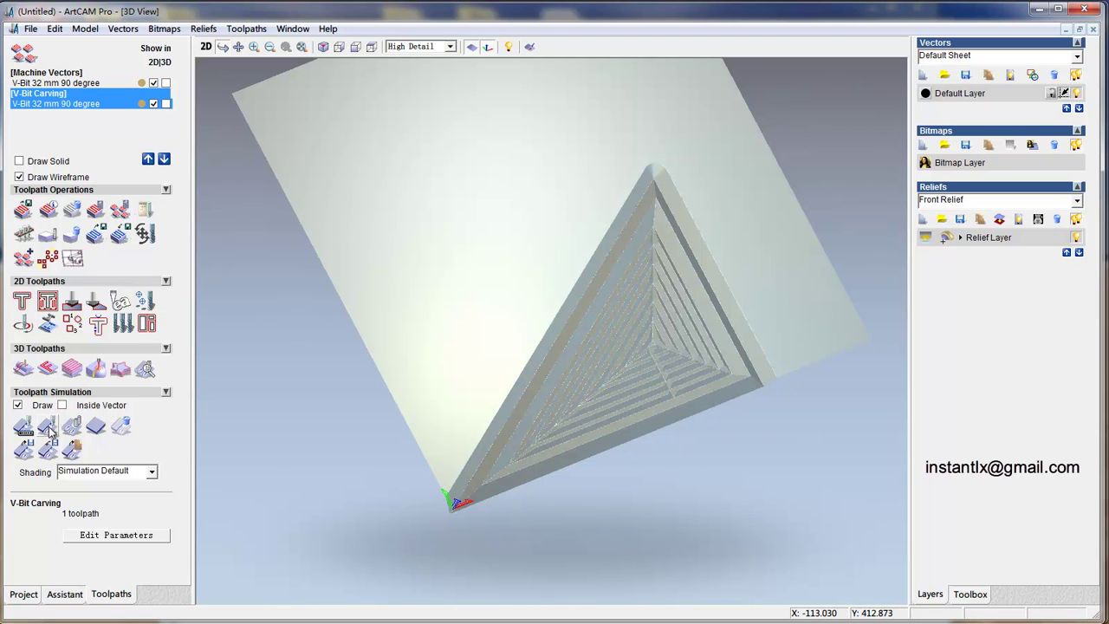
pyautogui.middleClick(439, 409)
# - Edit the carving parameters to 8 mm stepover and 10 mm stepdown and recalculate
pyautogui.click(68, 108)
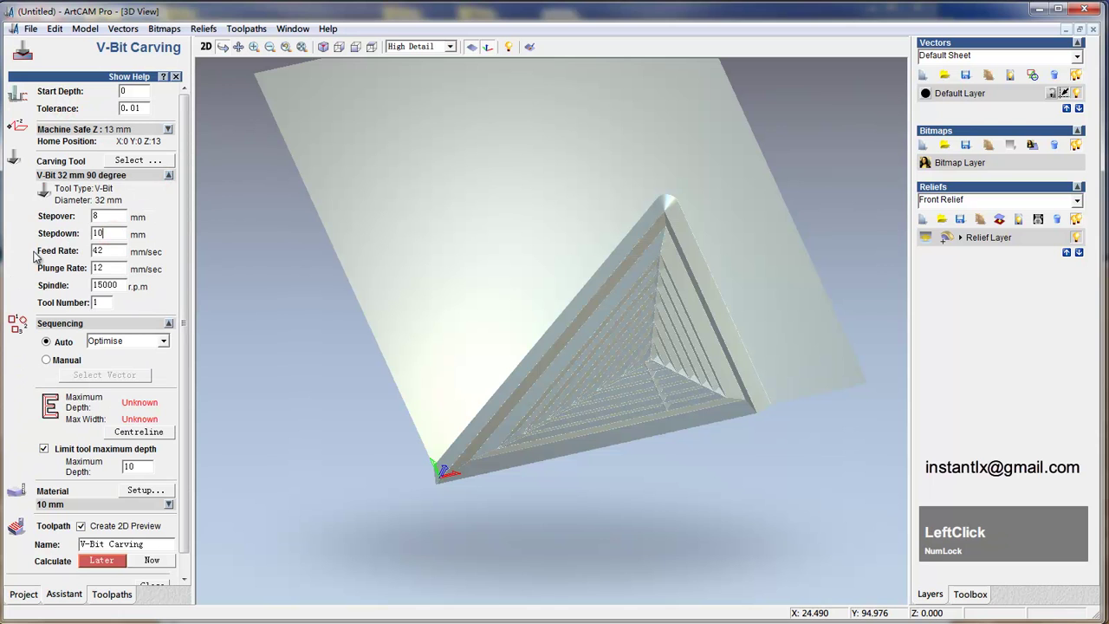
pyautogui.click(190, 379)
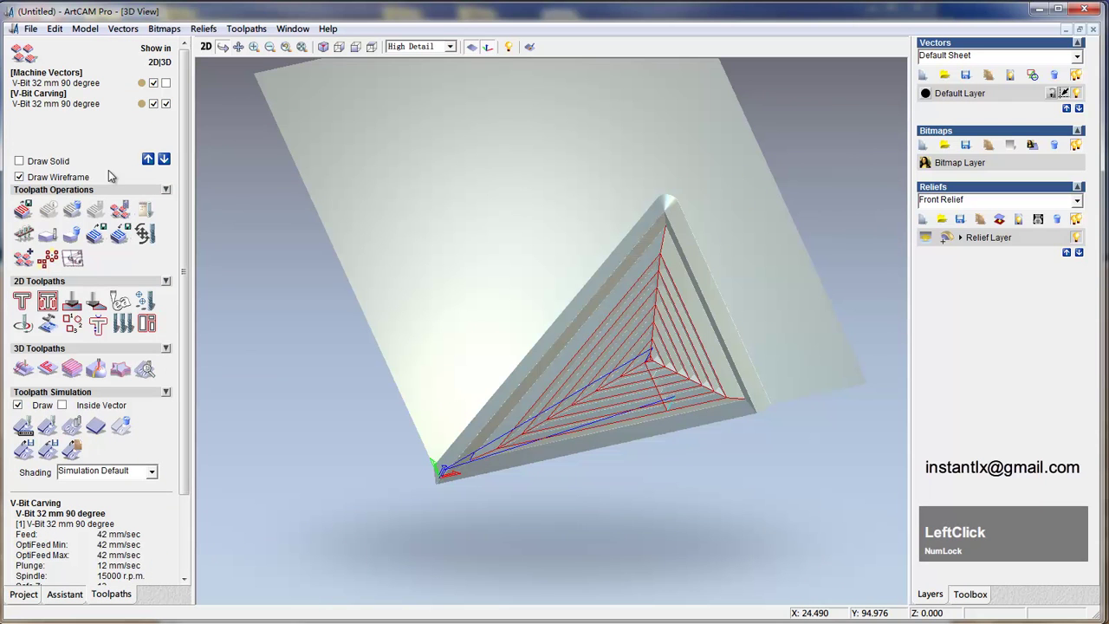
pyautogui.click(56, 229)
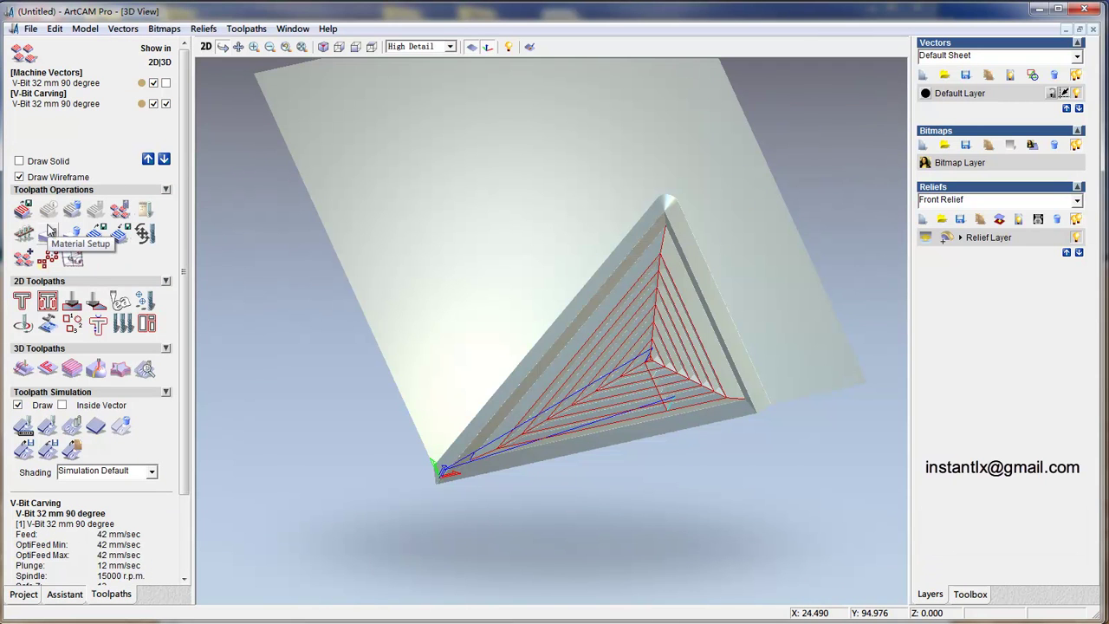
# - Select the inner triangle and start a 2D Area Clearance with the 3.175 mm end mill
pyautogui.click(212, 50)
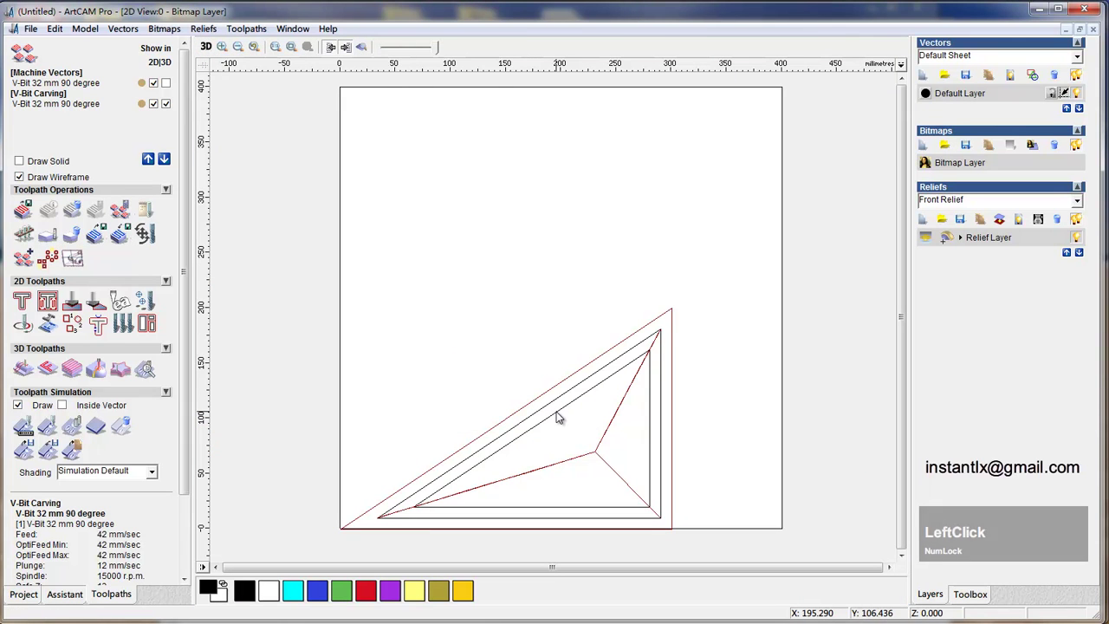
pyautogui.click(215, 52)
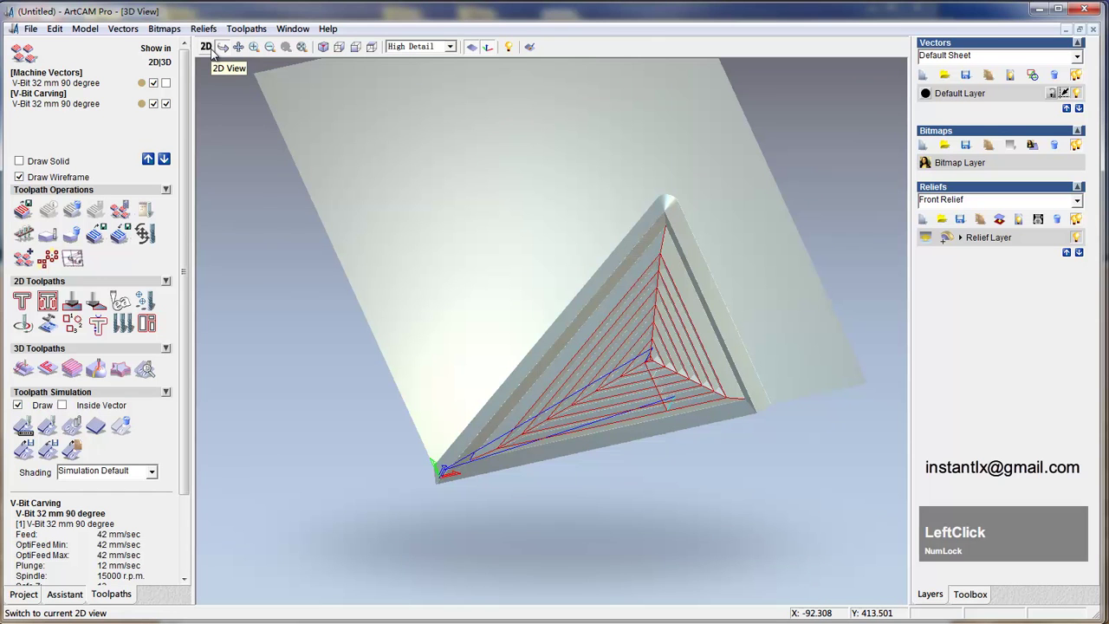
pyautogui.click(219, 54)
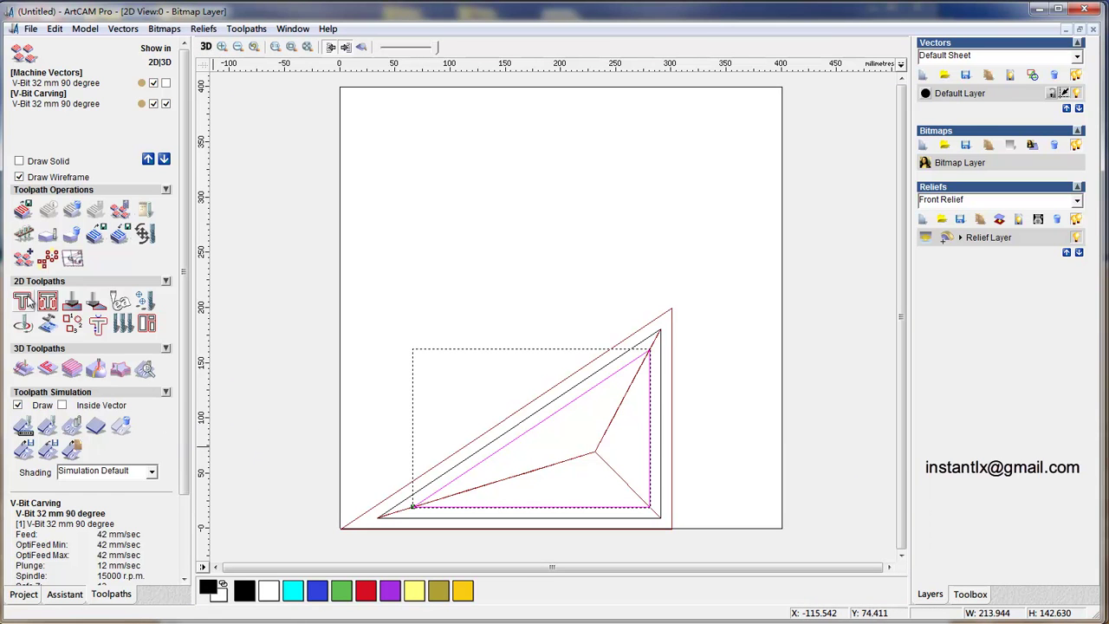
pyautogui.click(54, 307)
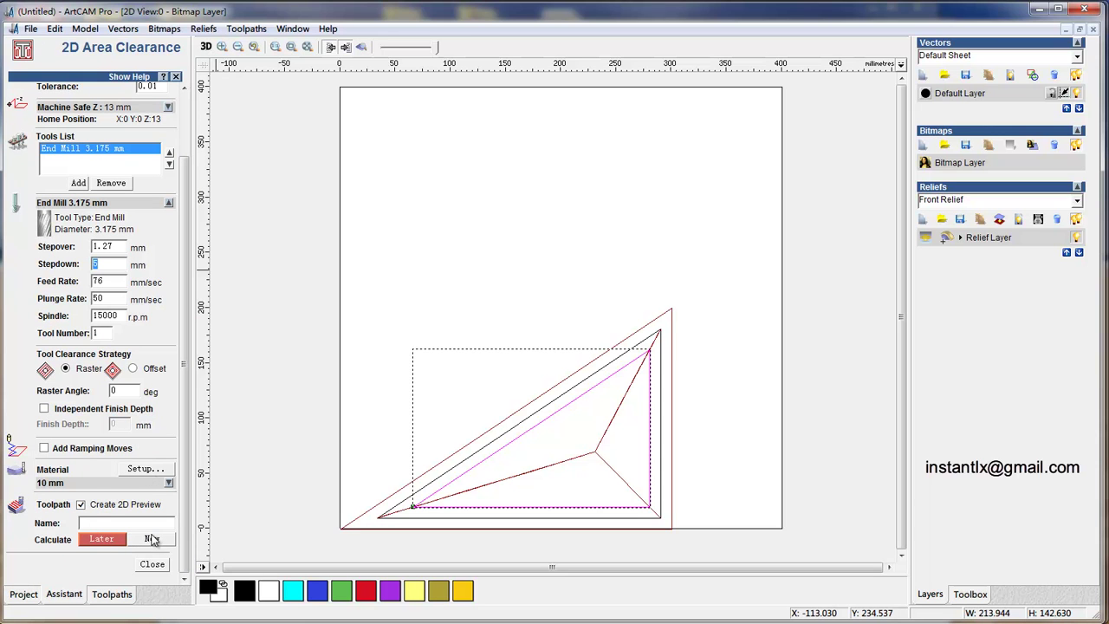
# - Enter the finish depth for the inner triangle's area clearance
pyautogui.click(193, 285)
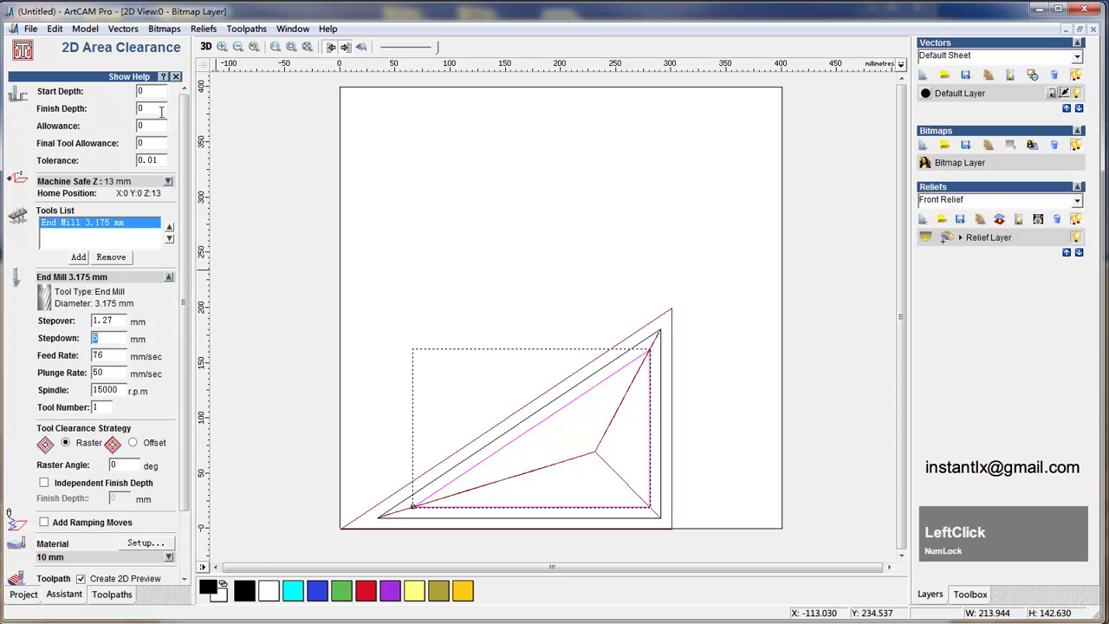
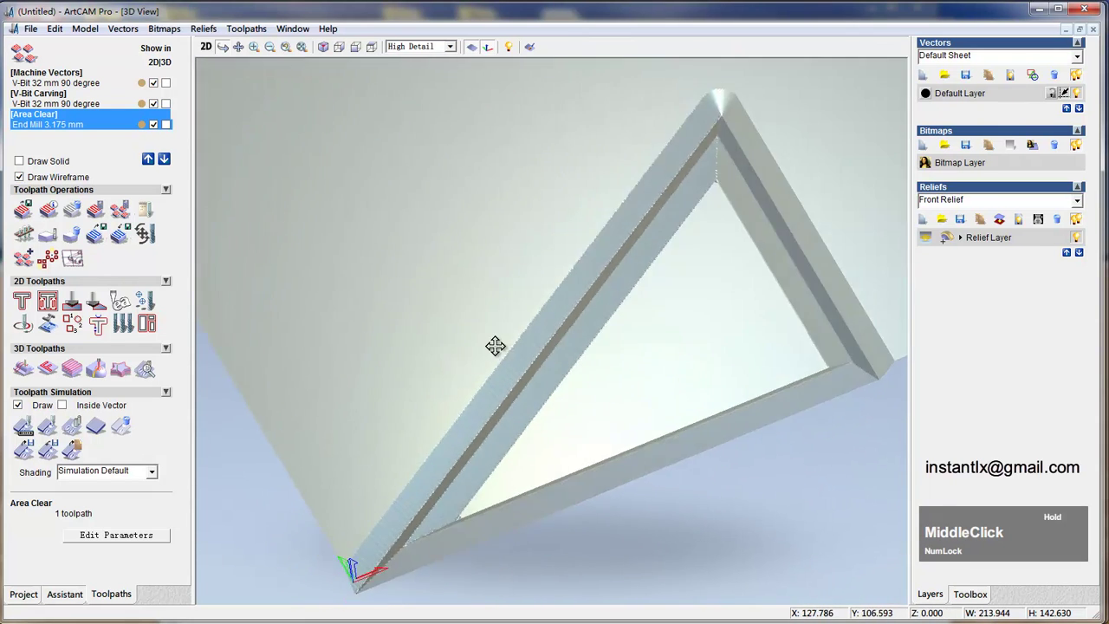
pyautogui.scroll(-3)
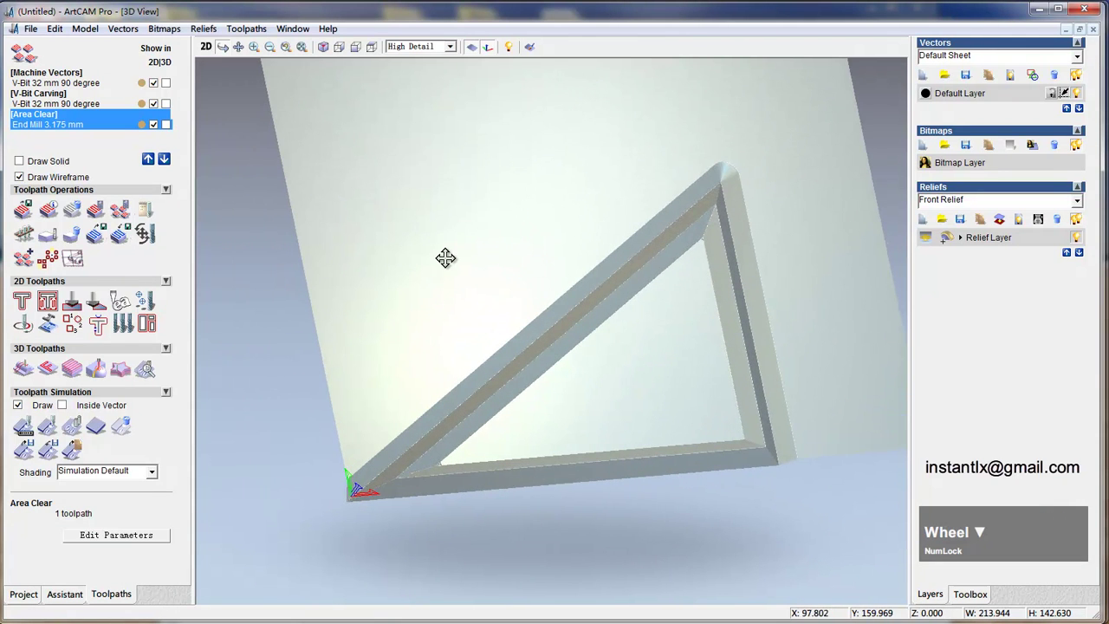
pyautogui.middleClick(494, 263)
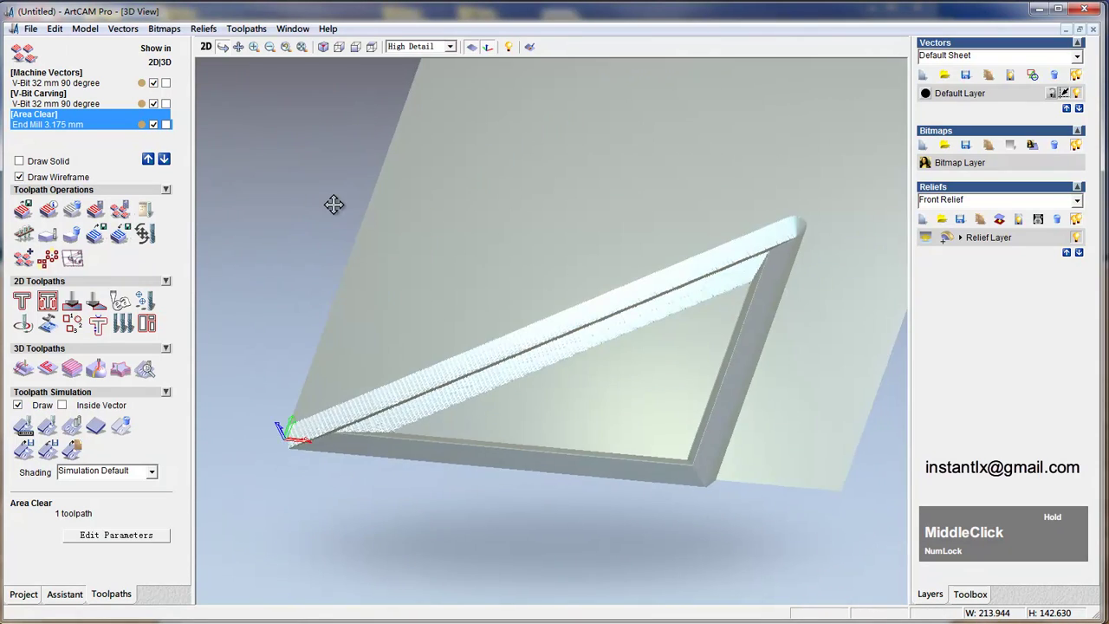